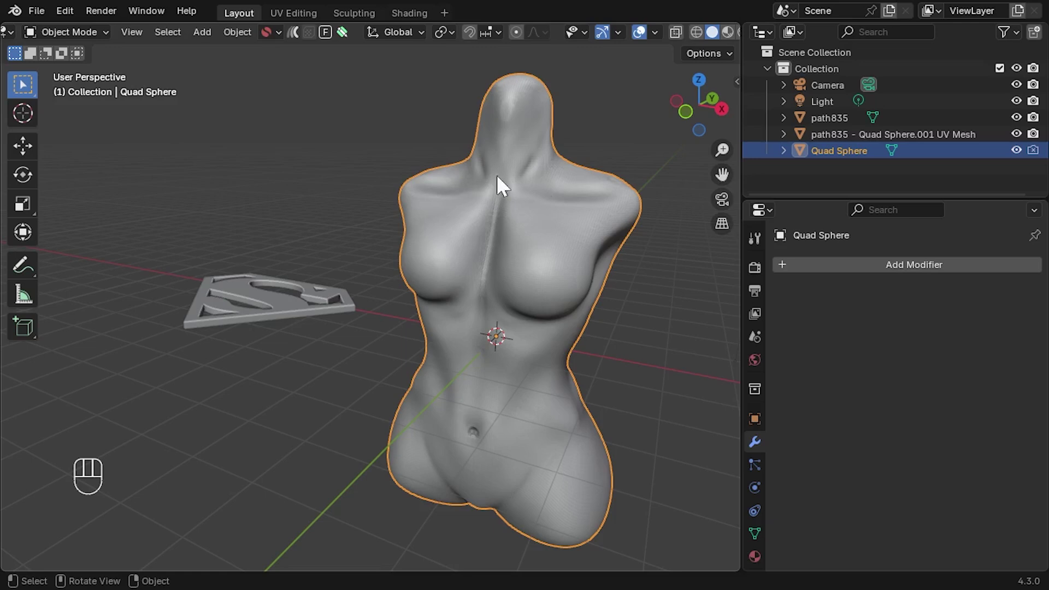
Orbit around the torso and select the Quad Sphere for editing.
drag(374, 265, 389, 276)
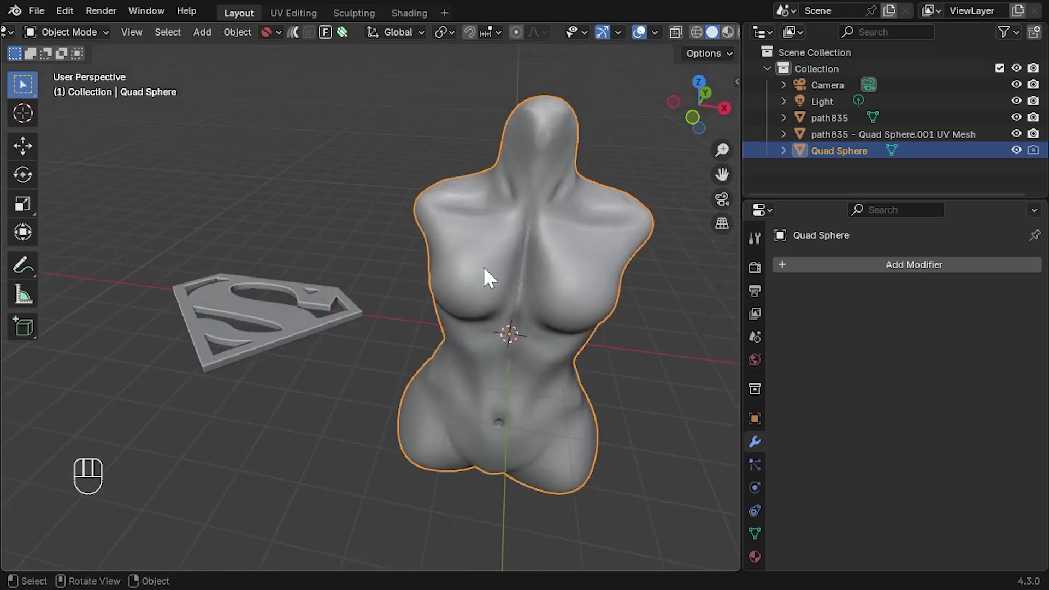
click(504, 218)
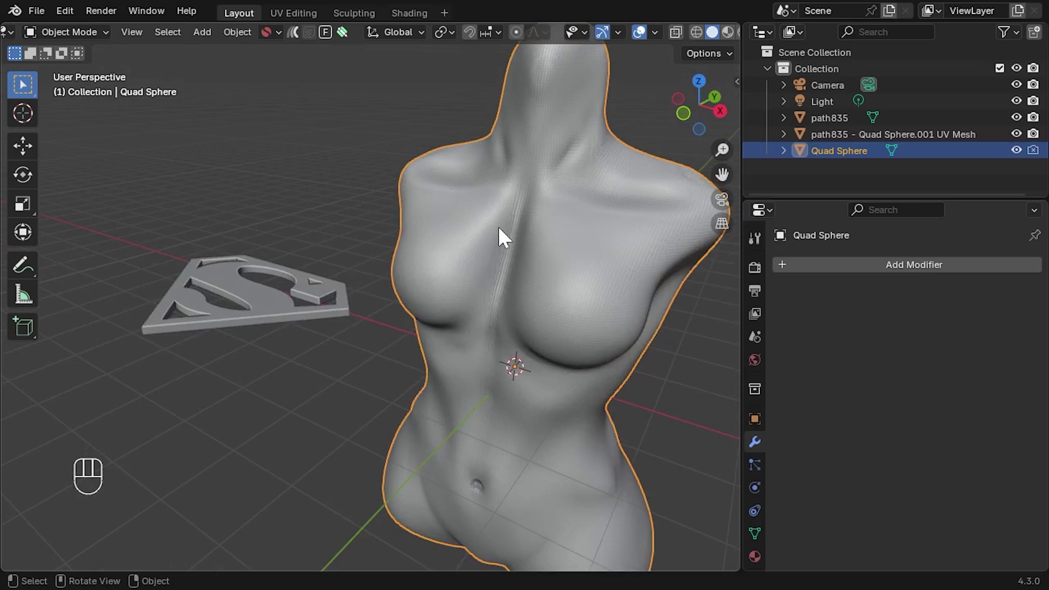
Enter Edit Mode in face select and circle-select the faces across the upper chest.
key(Tab)
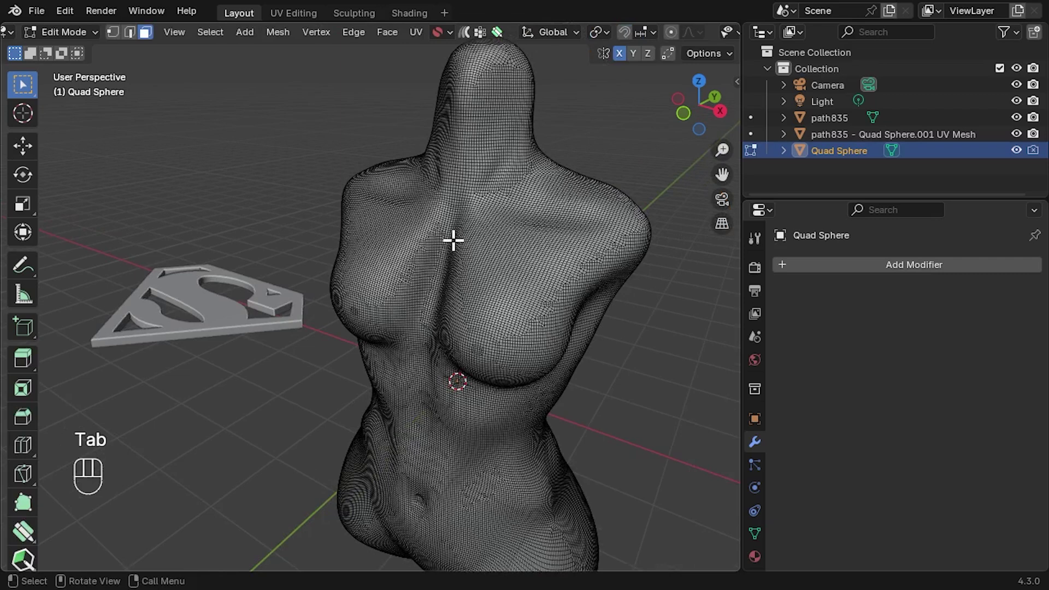
key(3)
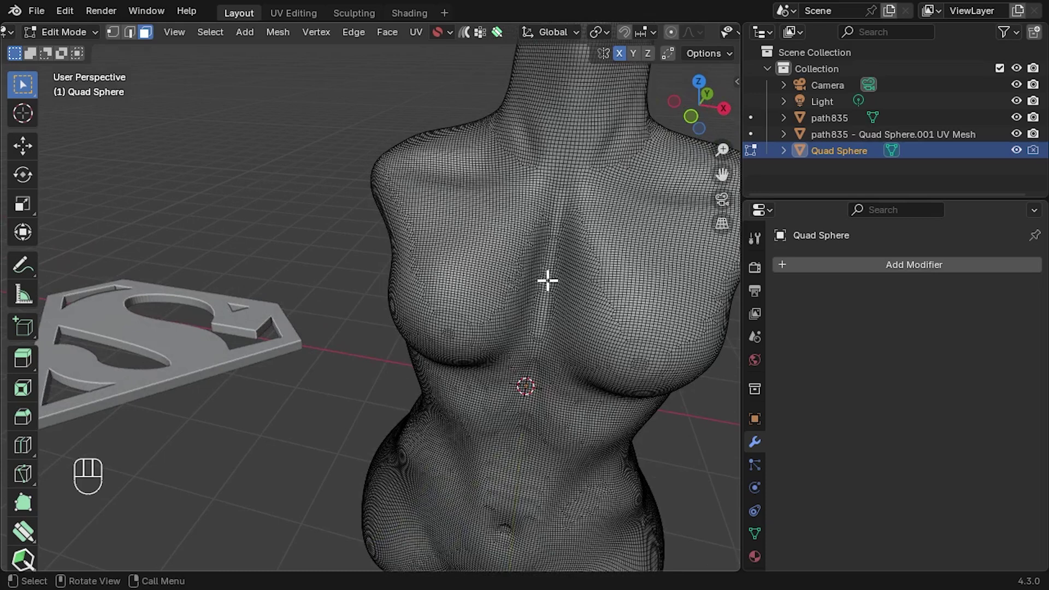
key(c)
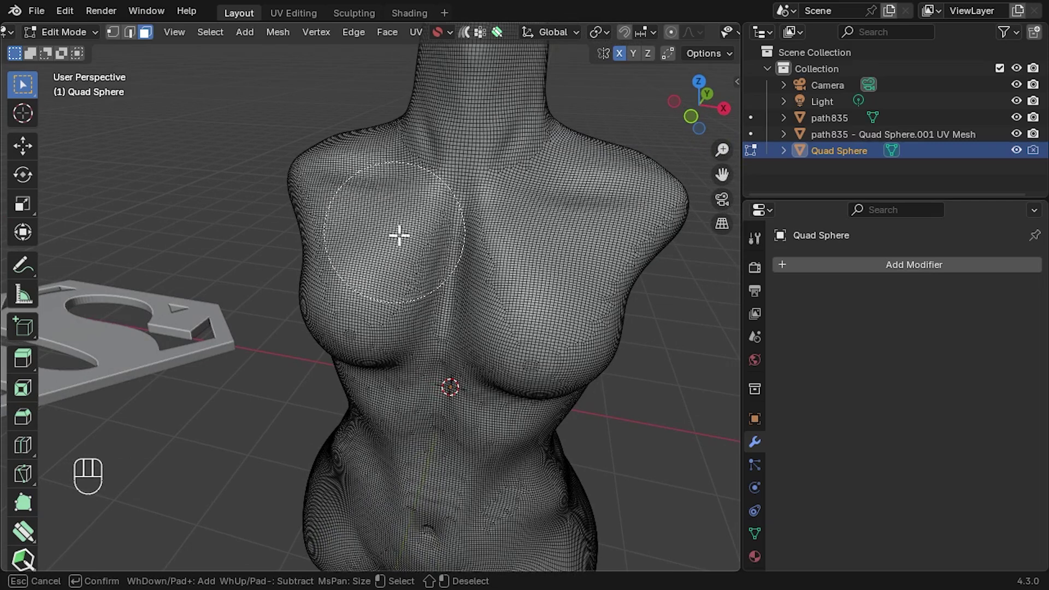
click(399, 229)
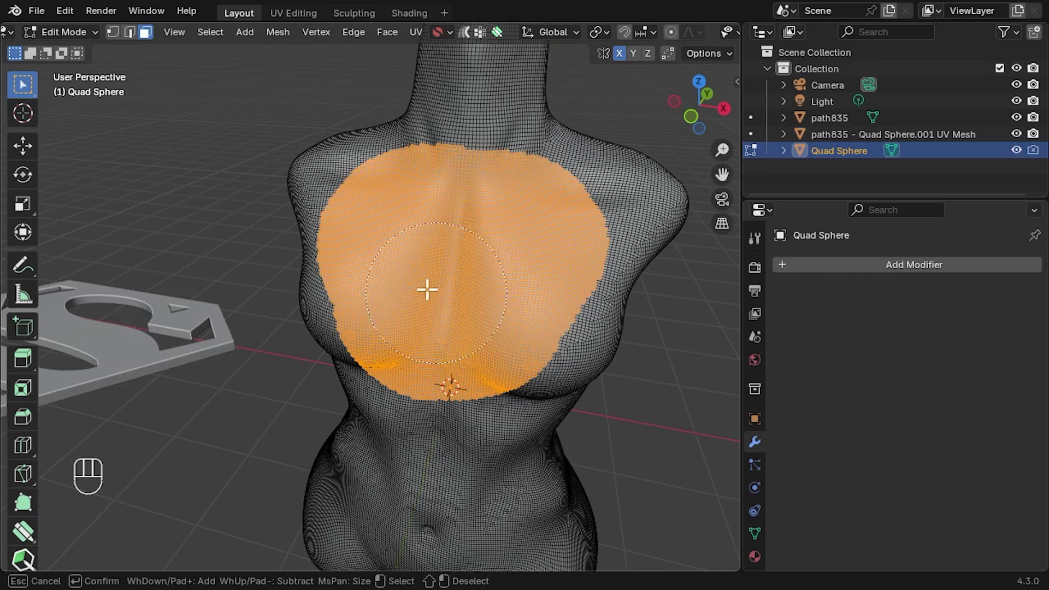
drag(480, 251, 492, 281)
Duplicate the chest faces, separate them into Quad Sphere.001, and return to Object Mode.
drag(491, 283, 479, 276)
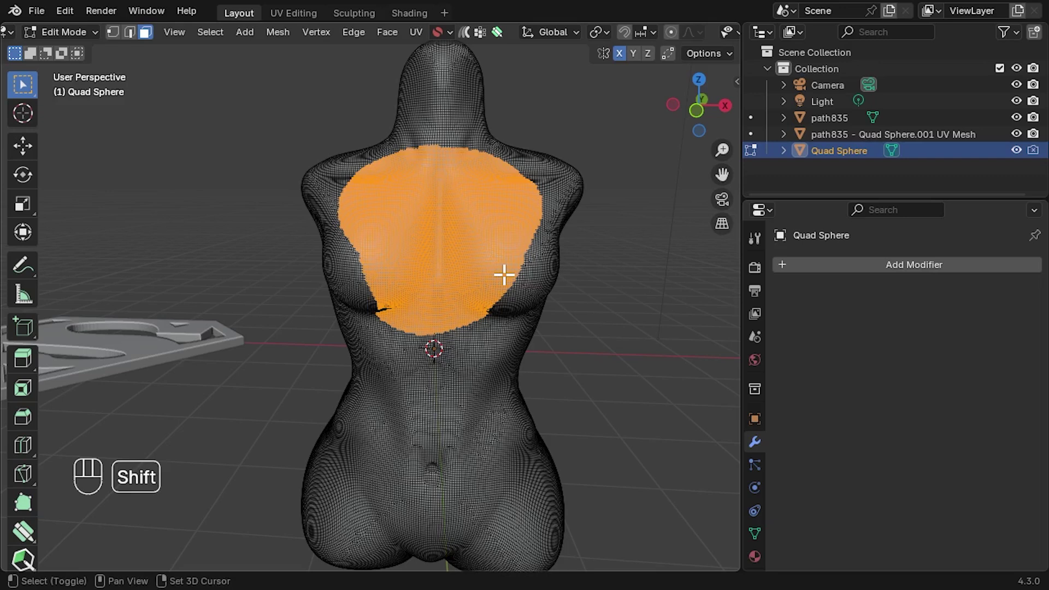
key(shift+d)
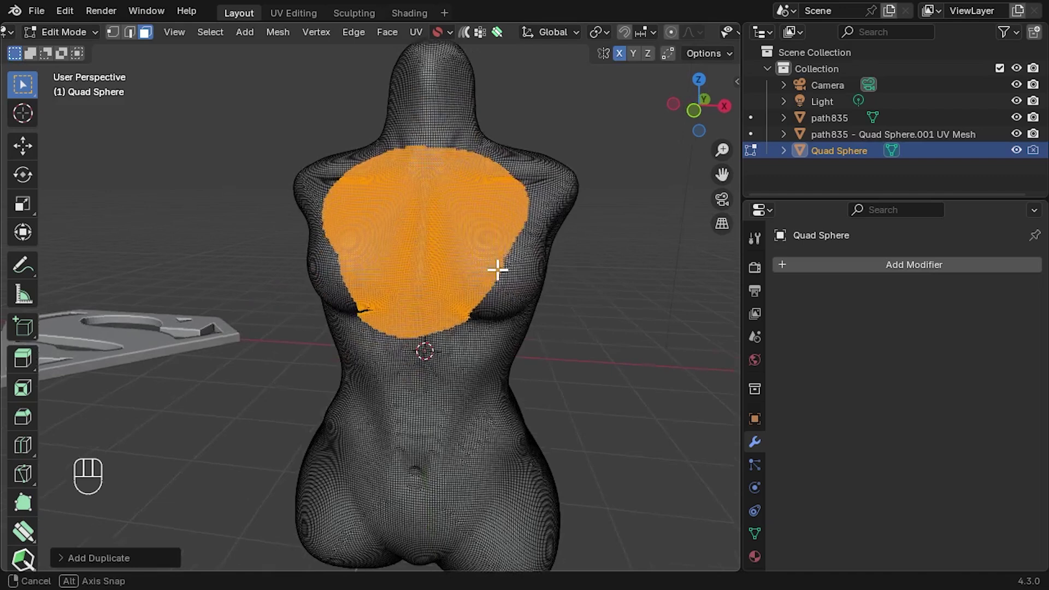
key(p)
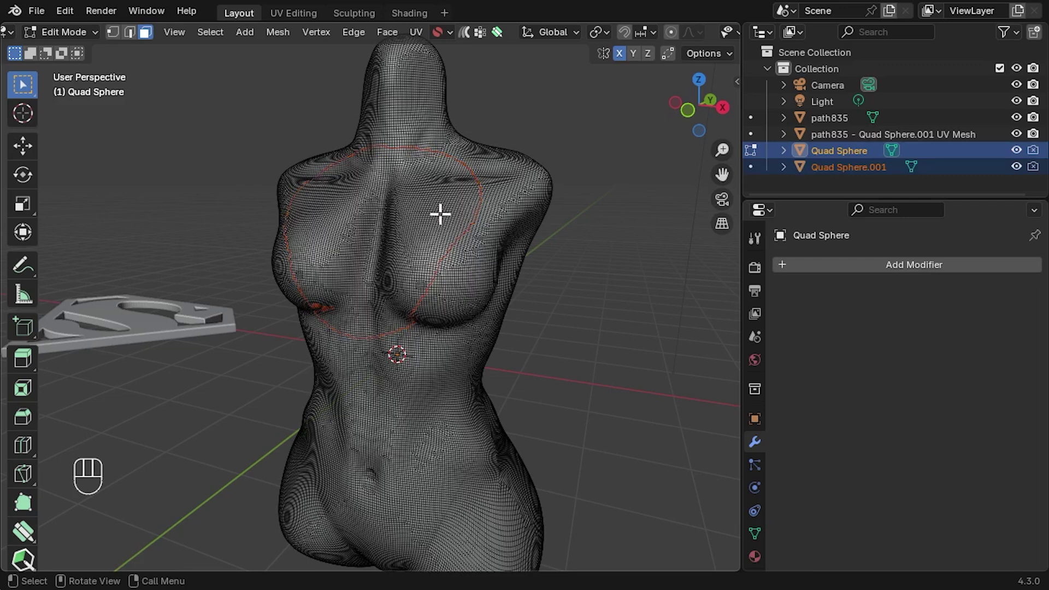
key(Tab)
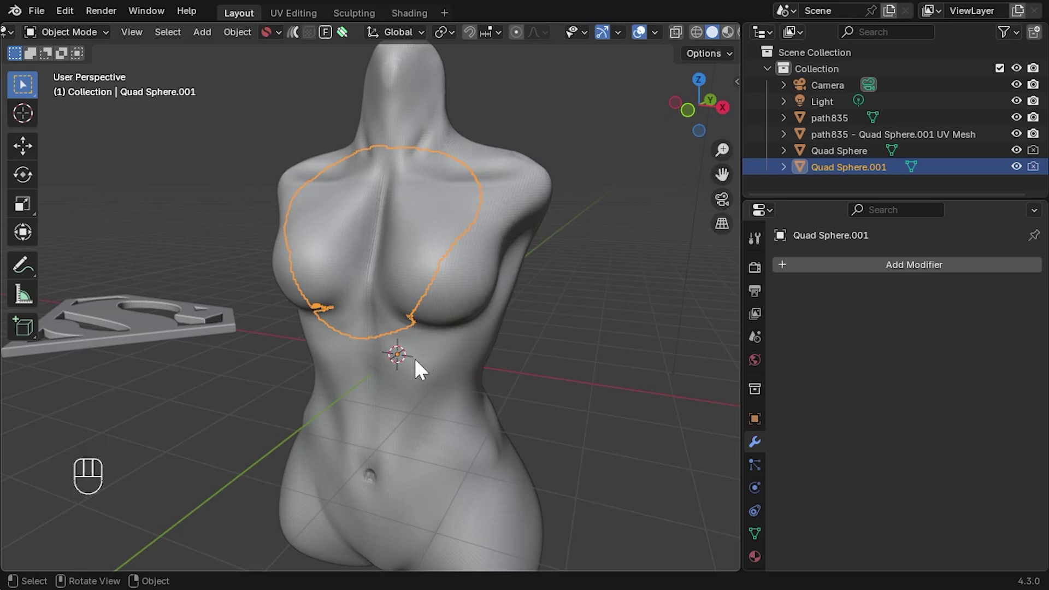
Hide the Quad Sphere torso and select the remaining chest patch Quad Sphere.001.
click(523, 193)
key(g)
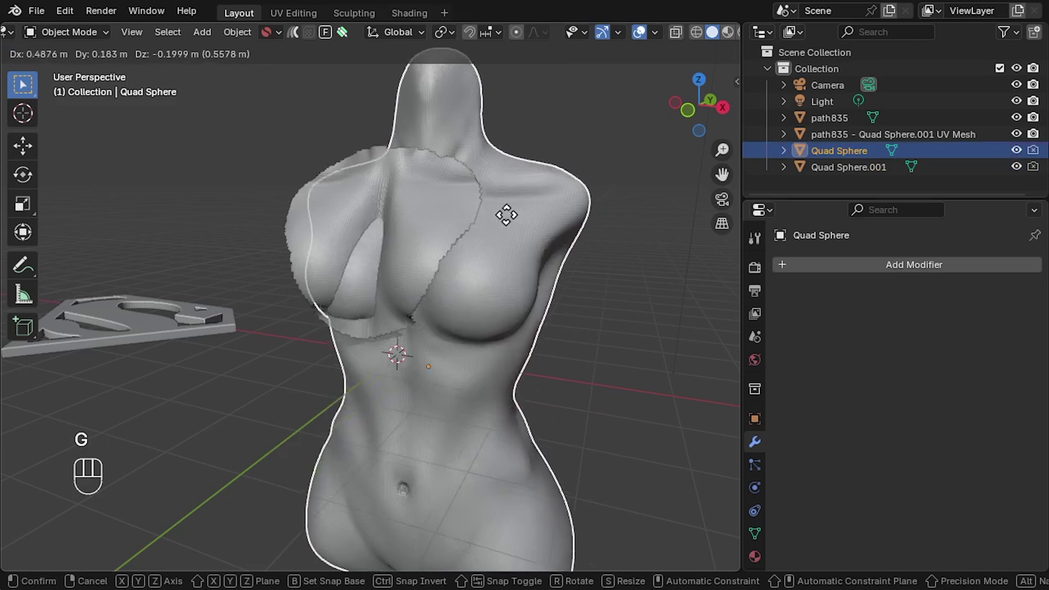
key(h)
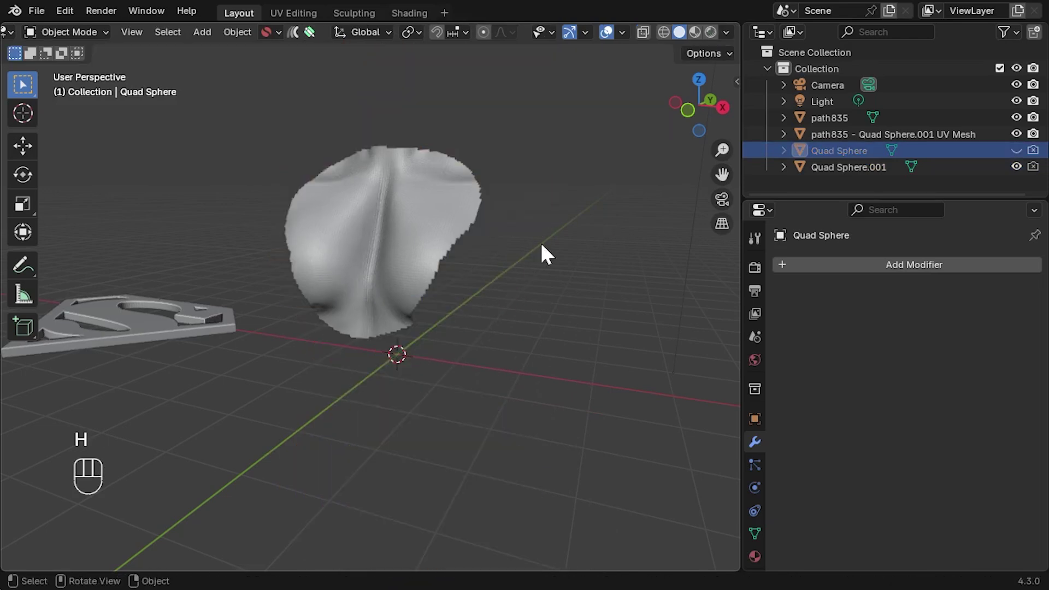
drag(424, 208, 424, 209)
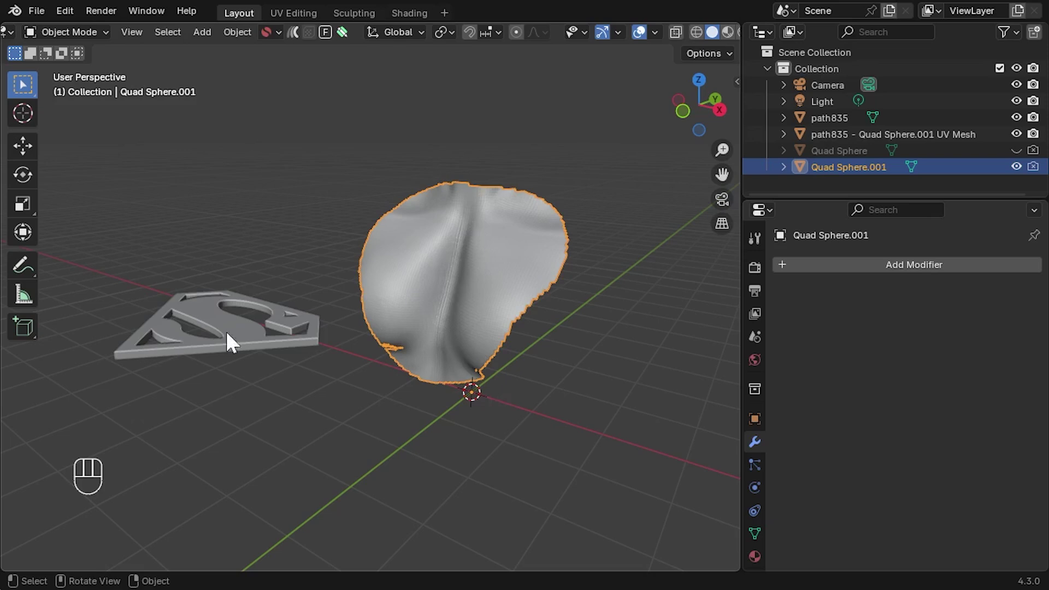
click(228, 326)
drag(456, 266, 455, 267)
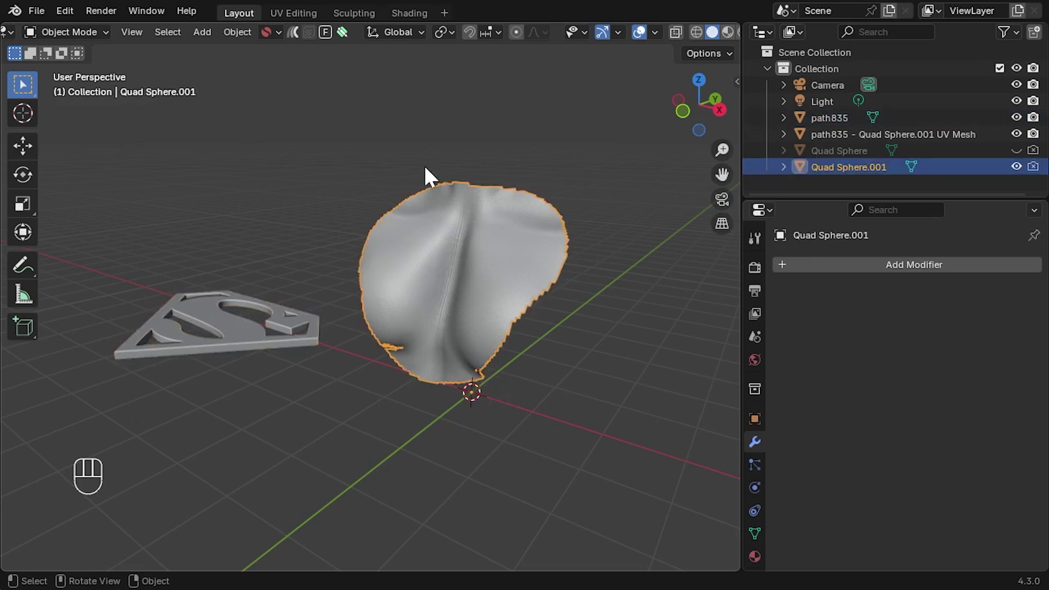
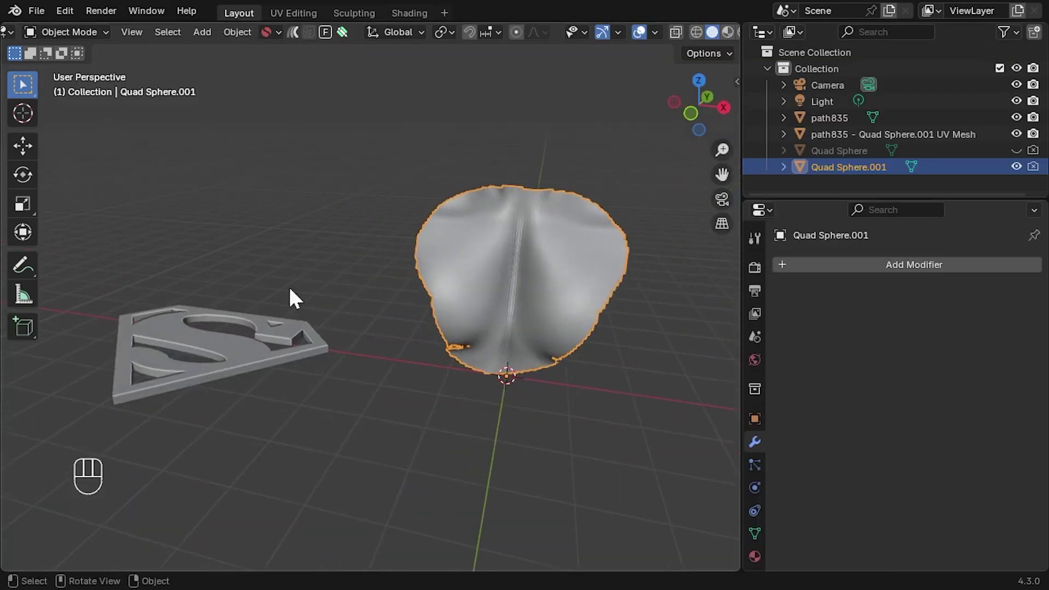
Select the path835 logo and the chest patch together, keeping the patch active.
click(330, 269)
right_click(331, 269)
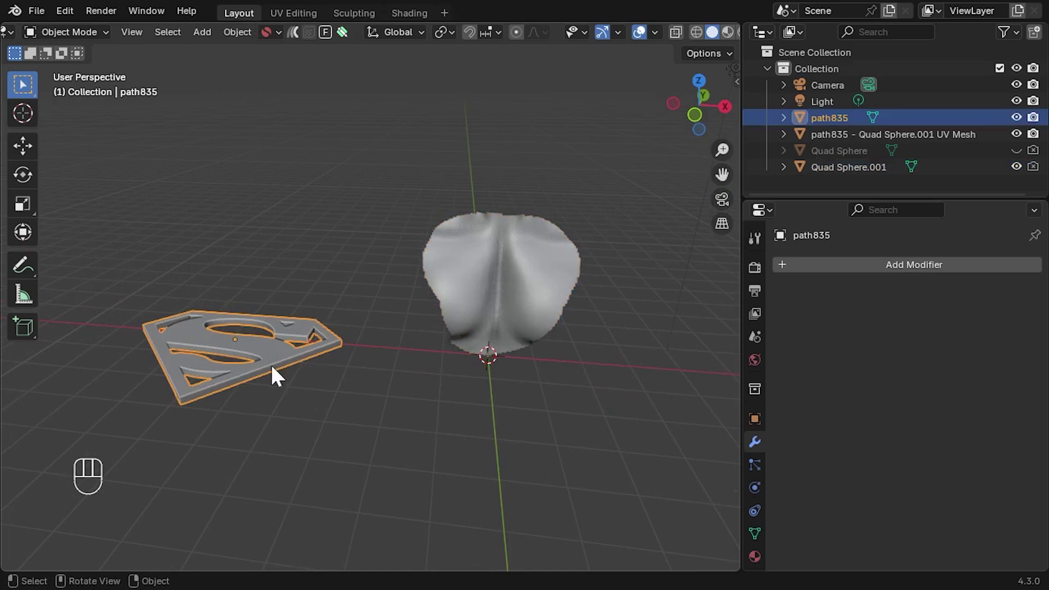
click(500, 275)
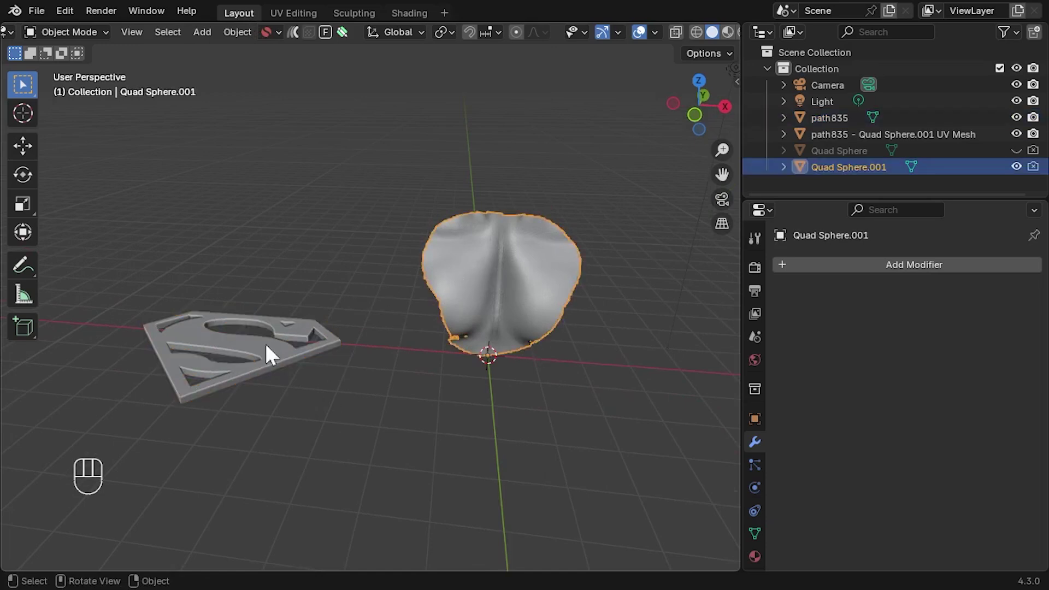
click(247, 361)
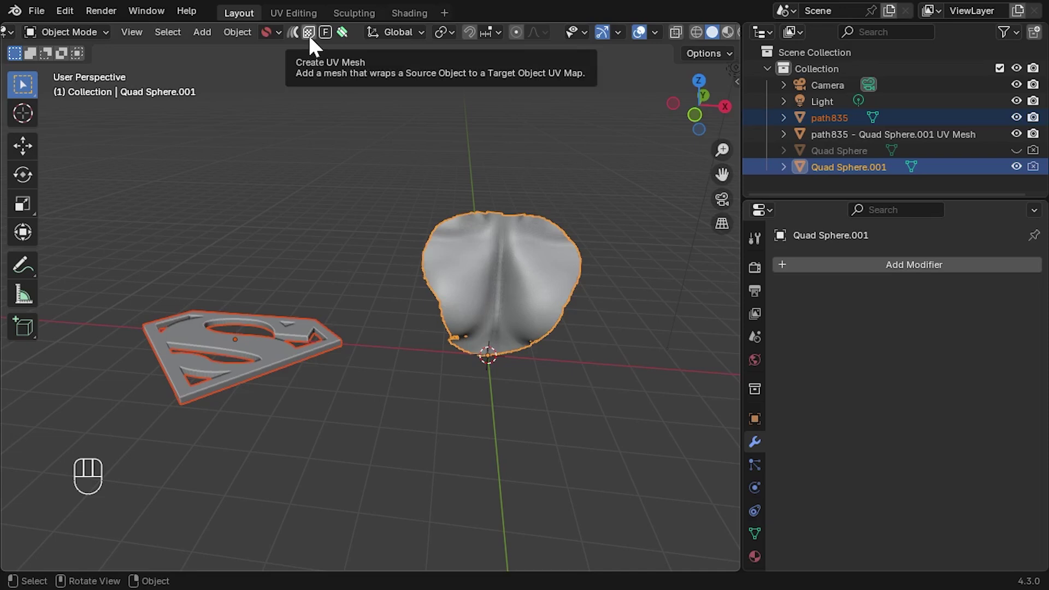
Wrap the logo onto the patch with Mesh Materializer at offset scale 0.71, 0.59, 0.59.
click(314, 46)
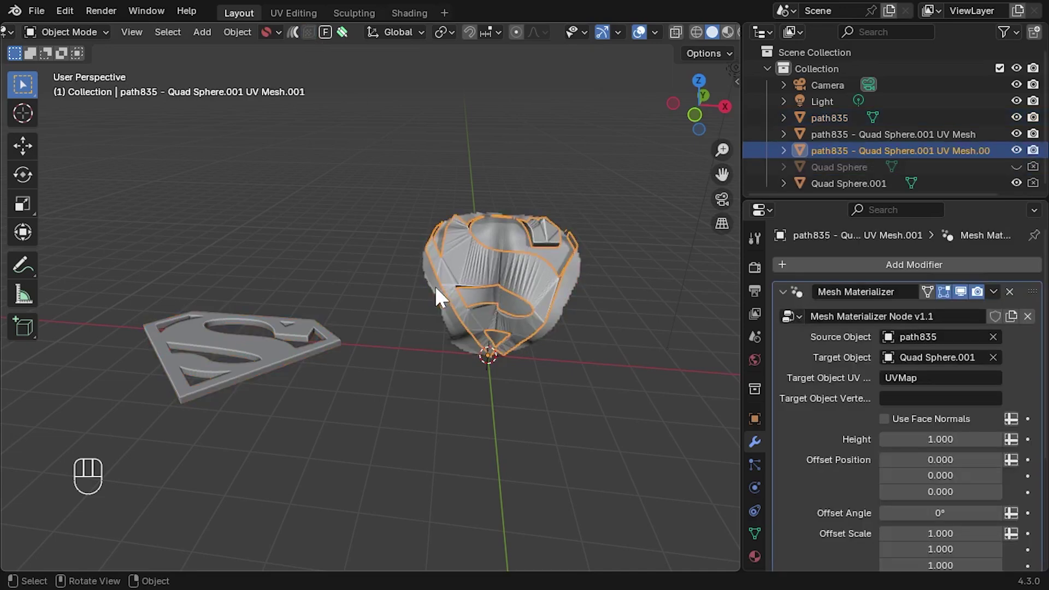
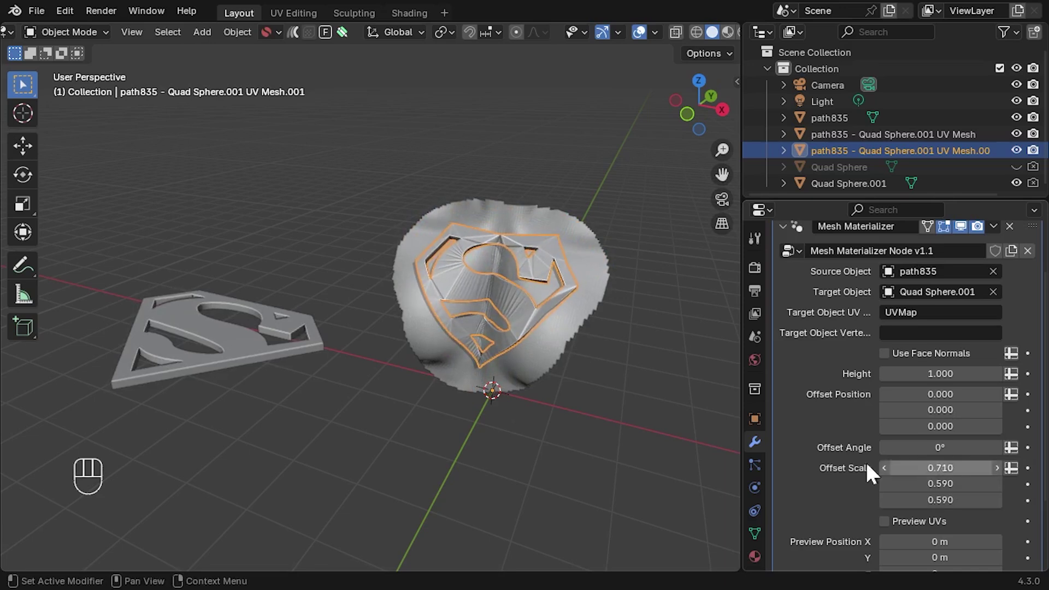
drag(562, 358, 595, 385)
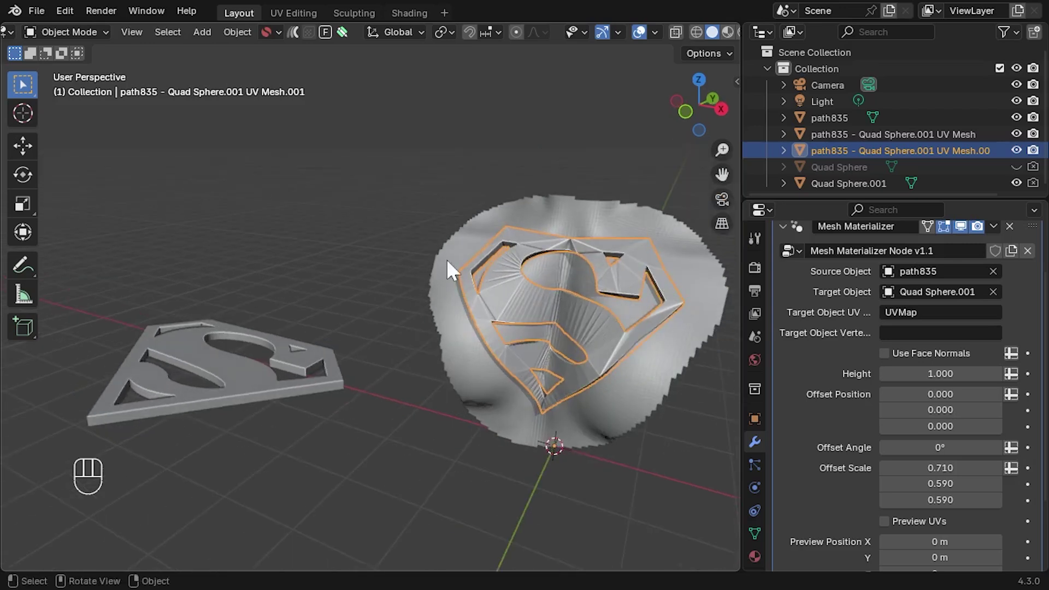
Inspect the patch in wireframe shading and make the flat logo path835 active.
drag(664, 46, 421, 413)
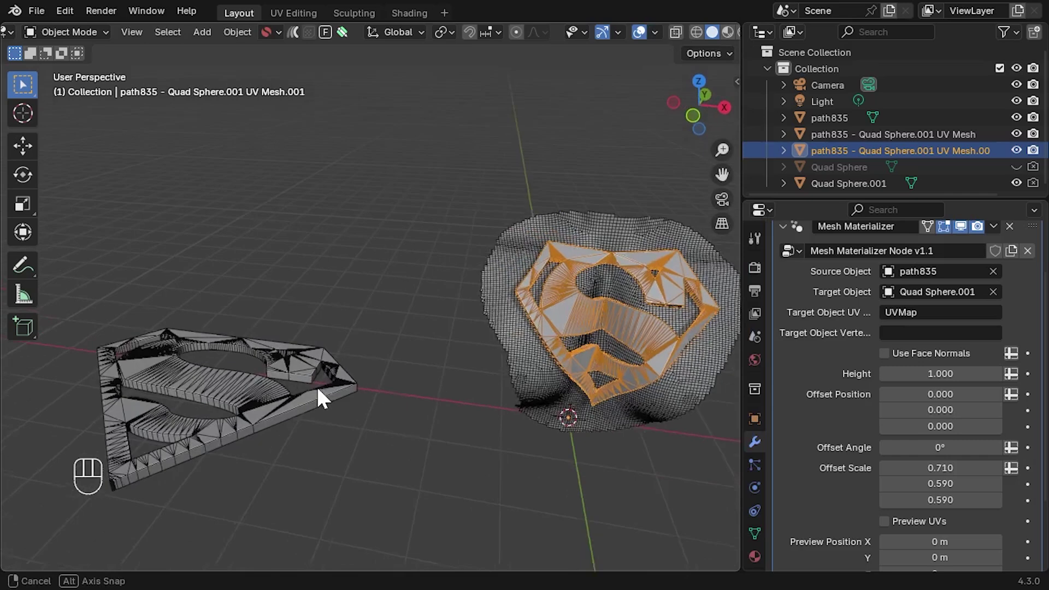
click(232, 398)
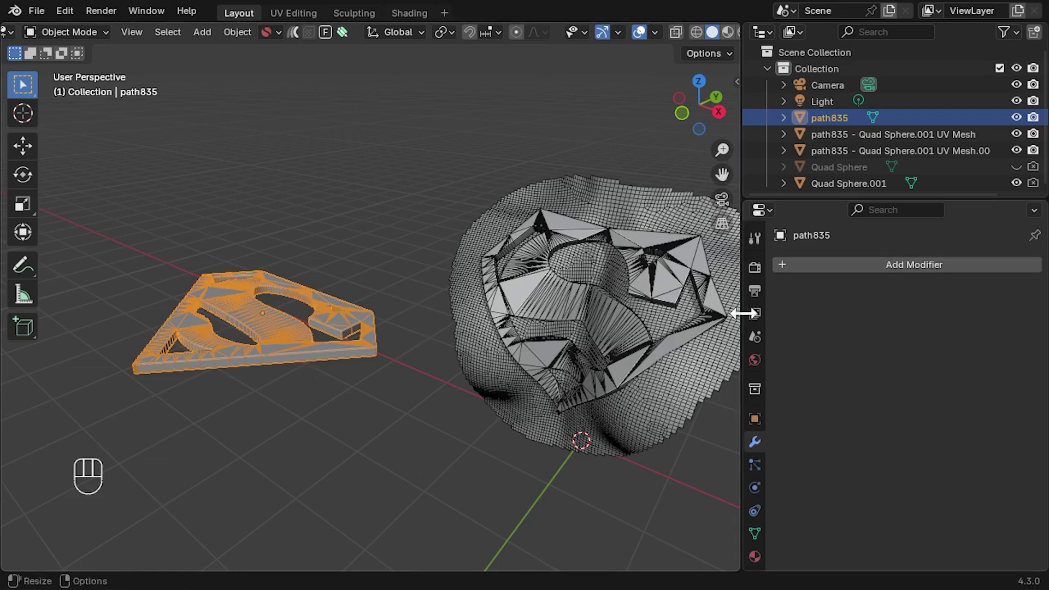
Add a Sharp Remesh modifier to path835 with octree depth 7.
drag(931, 268, 765, 300)
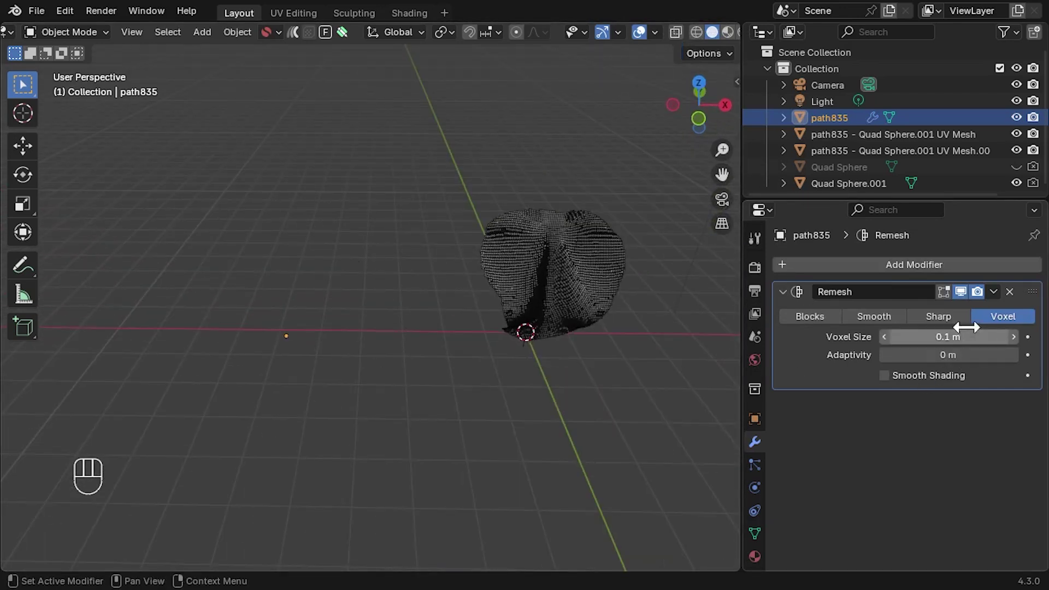
click(964, 324)
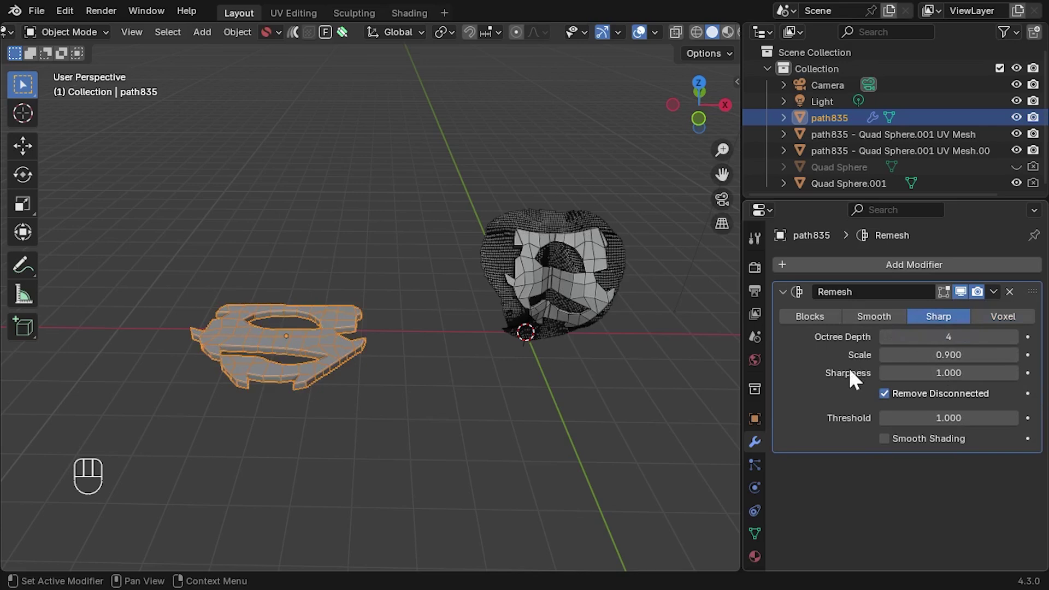
click(1024, 345)
click(1024, 345)
click(1024, 345)
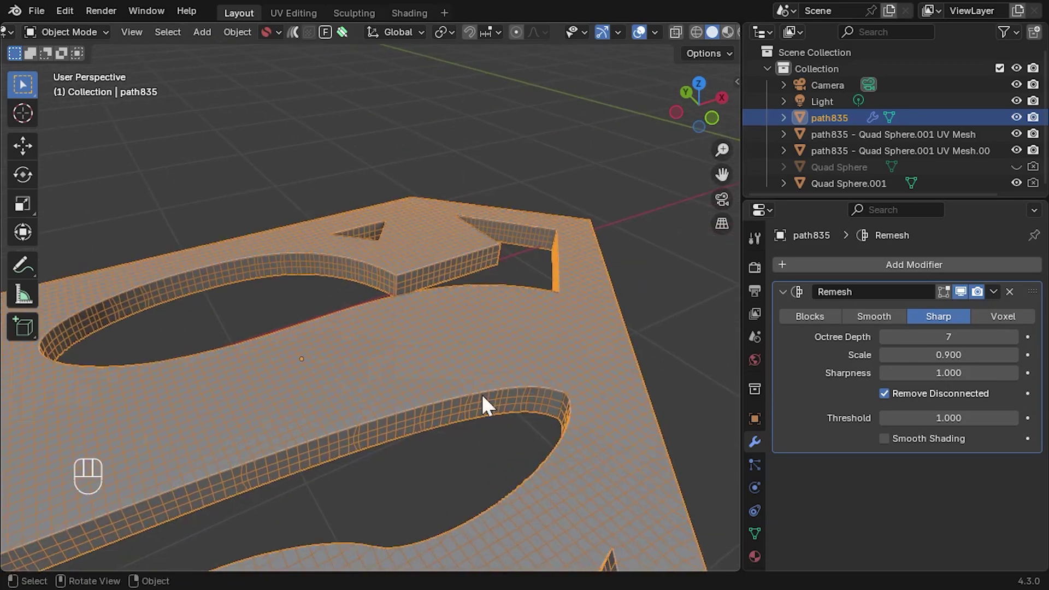
Reselect the chest patch and bring the projected logo back into view.
click(392, 367)
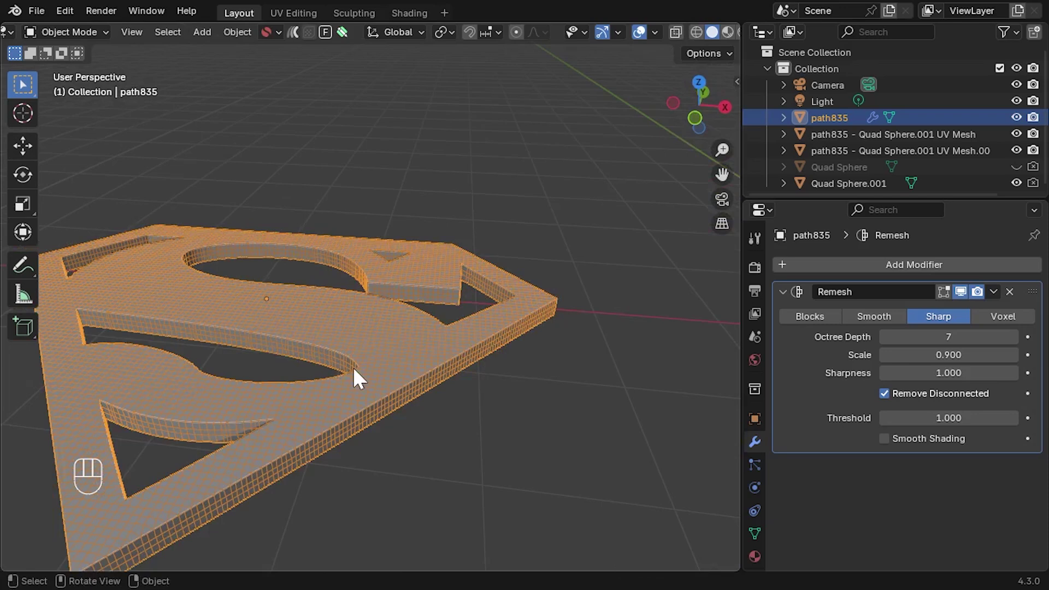
drag(477, 385, 655, 47)
drag(656, 47, 466, 368)
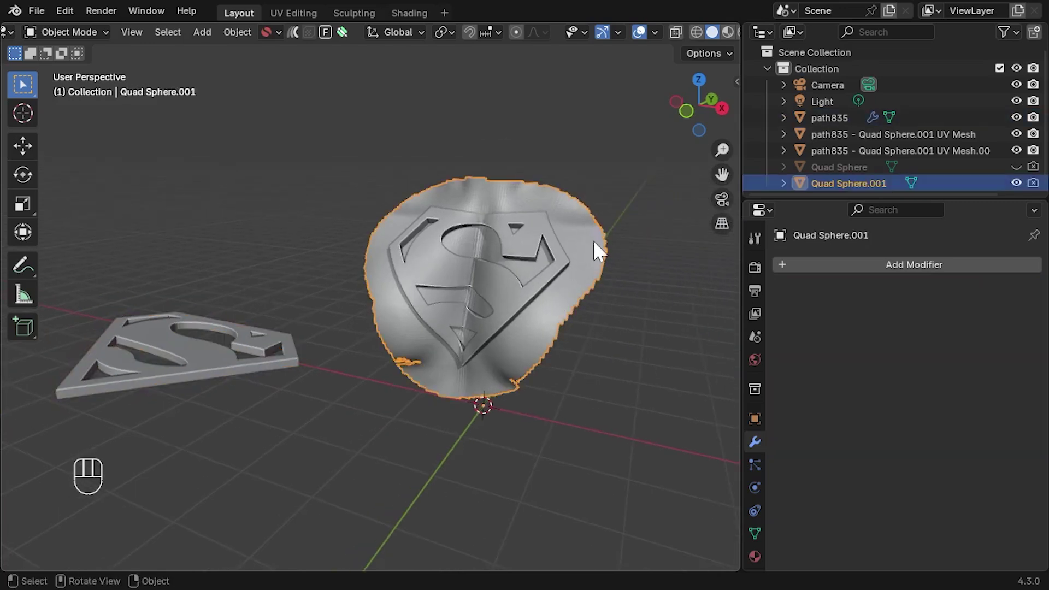
Hide the chest patch and unhide the full Quad Sphere torso in the Outliner.
key(h)
click(1021, 175)
click(1039, 175)
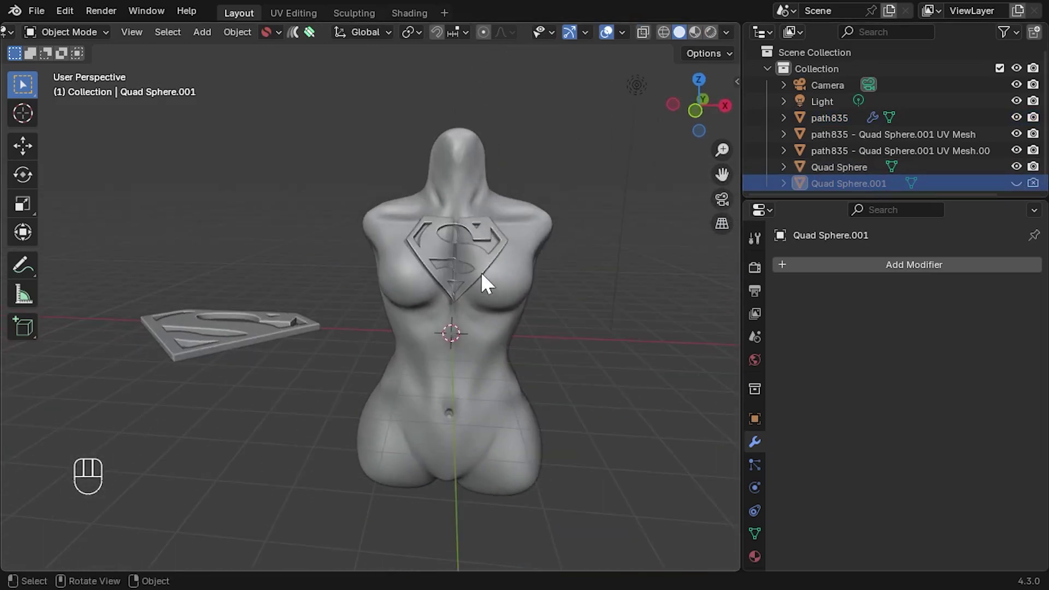
drag(496, 200, 493, 203)
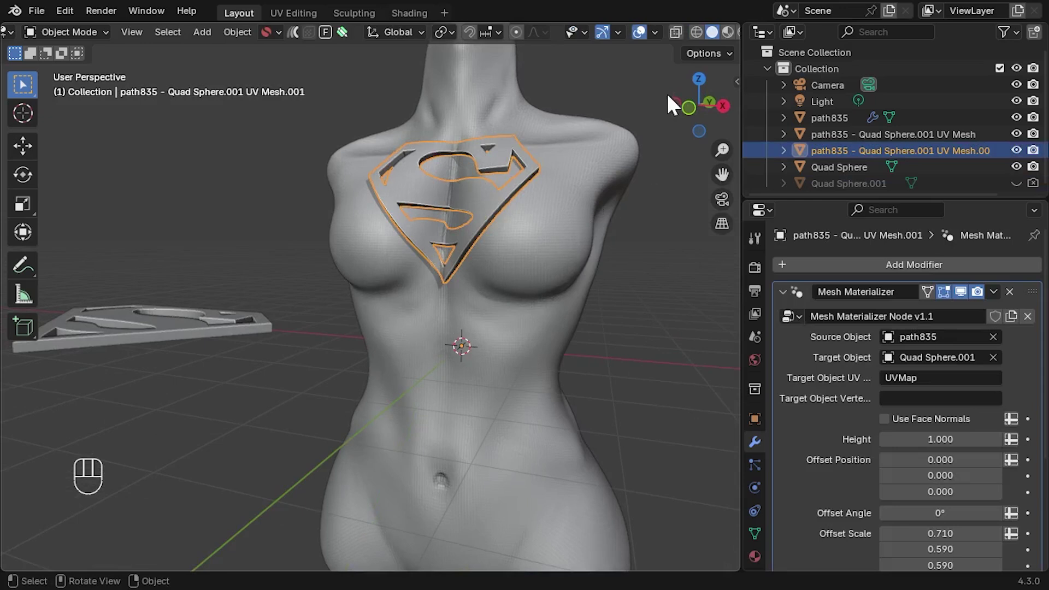
Select the projected UV Mesh logo and lower it on the chest to offset Z -0.620.
click(573, 188)
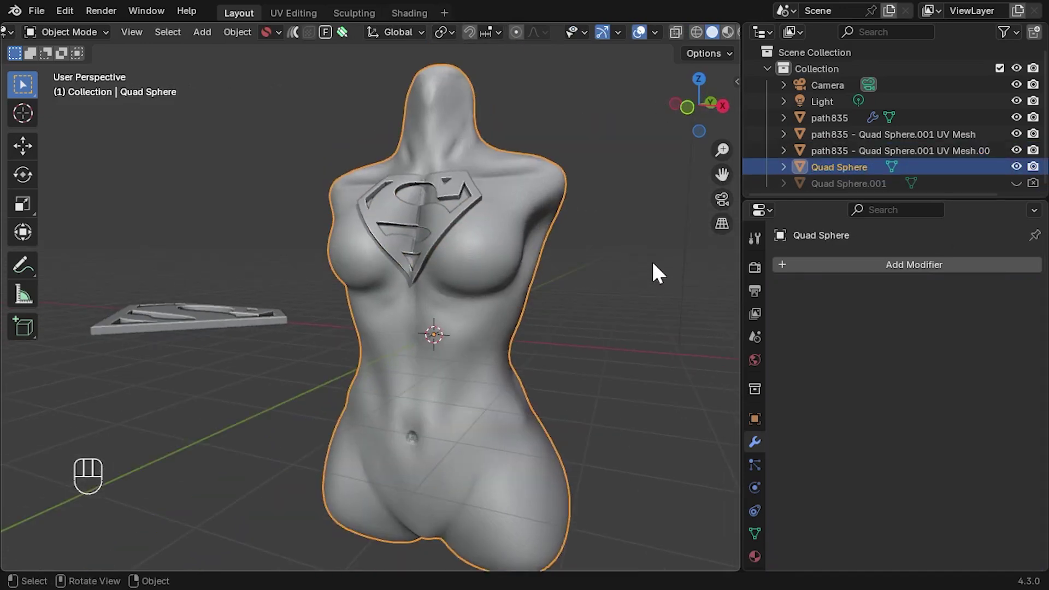
click(436, 216)
middle_click(605, 290)
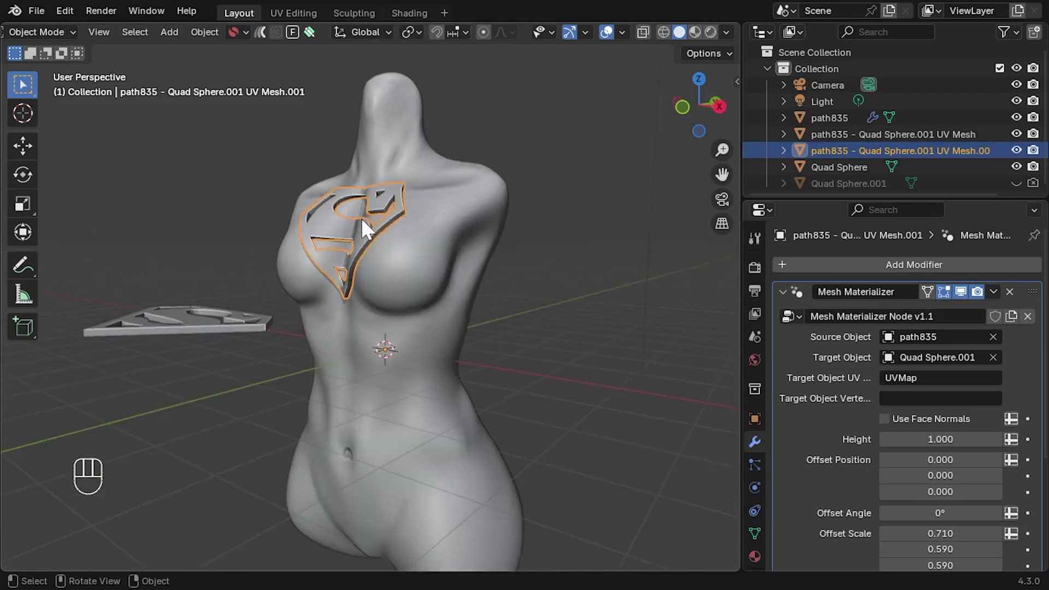
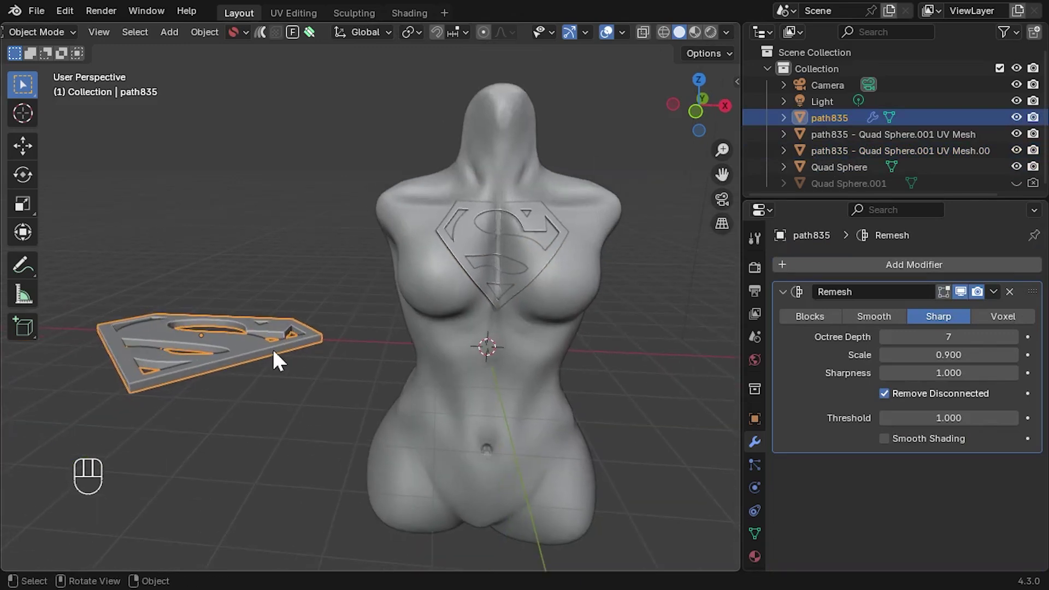
Add a Smooth modifier at factor 0.5, repeat 1, below the Remesh on path835.
drag(932, 278, 714, 301)
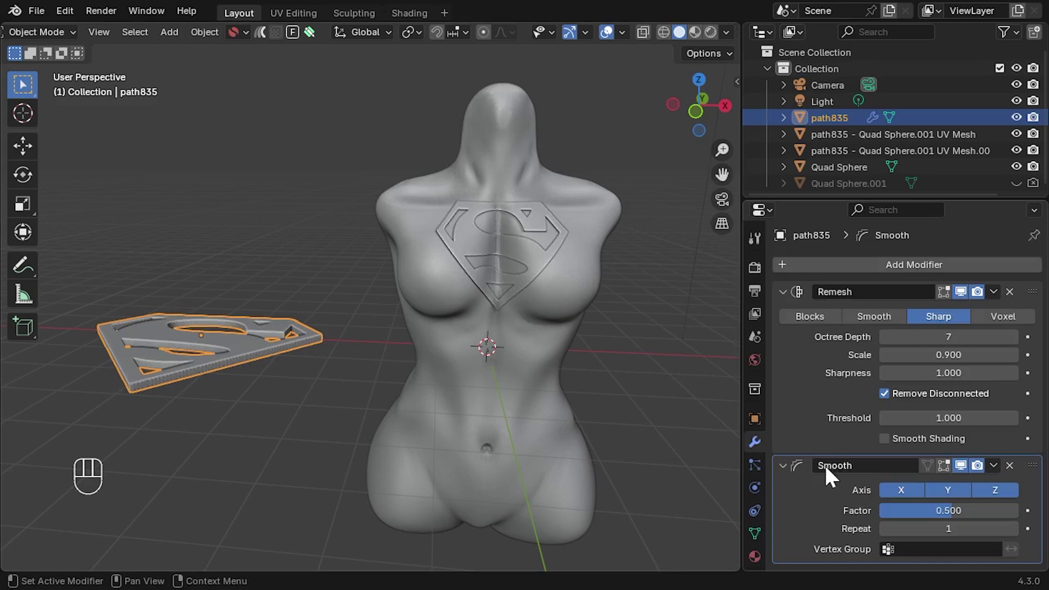
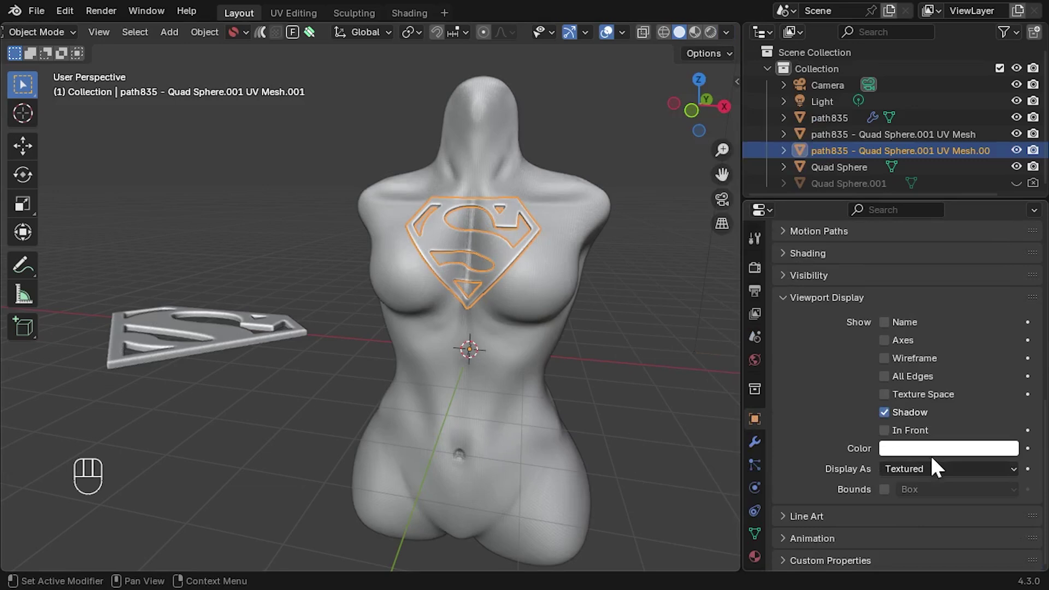
Set viewport colour red for the projected UV Mesh logo and blue for the Quad Sphere torso.
click(952, 456)
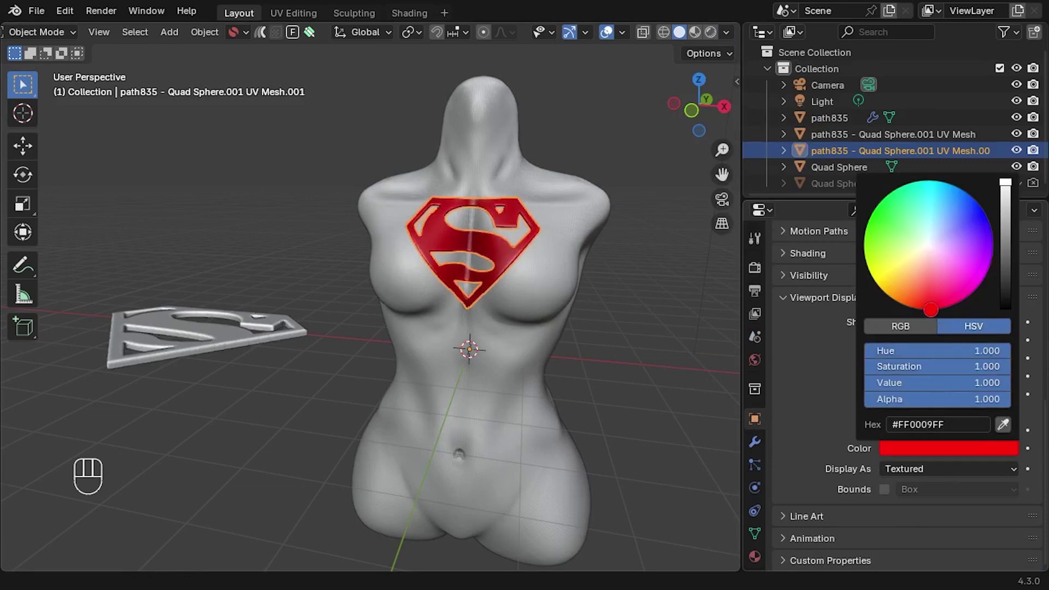
click(571, 205)
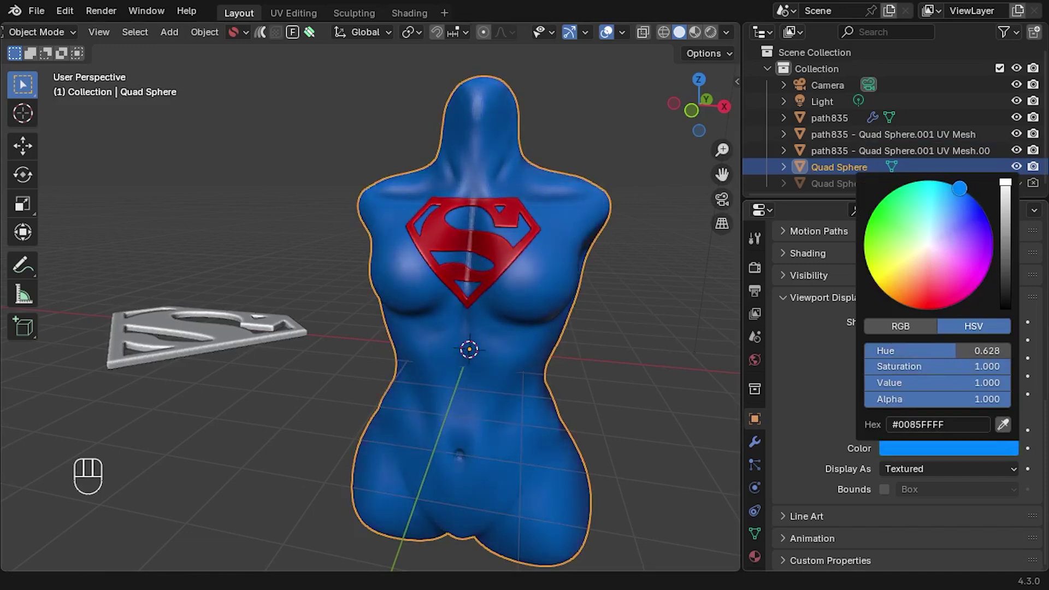
click(654, 324)
Hide the flat source logo path835 and reselect the blue torso.
click(196, 344)
key(h)
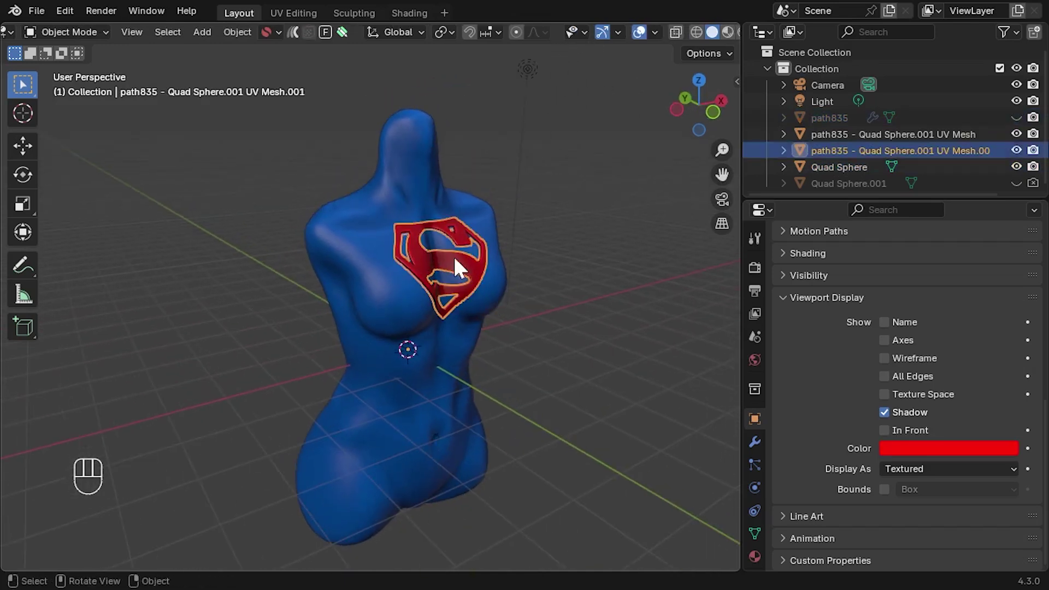
click(425, 180)
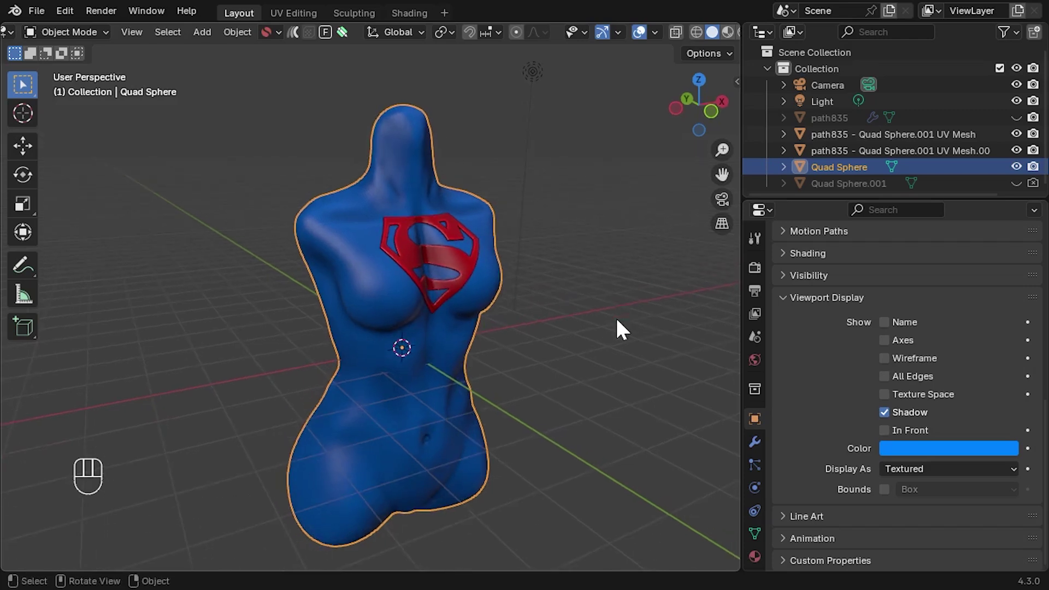